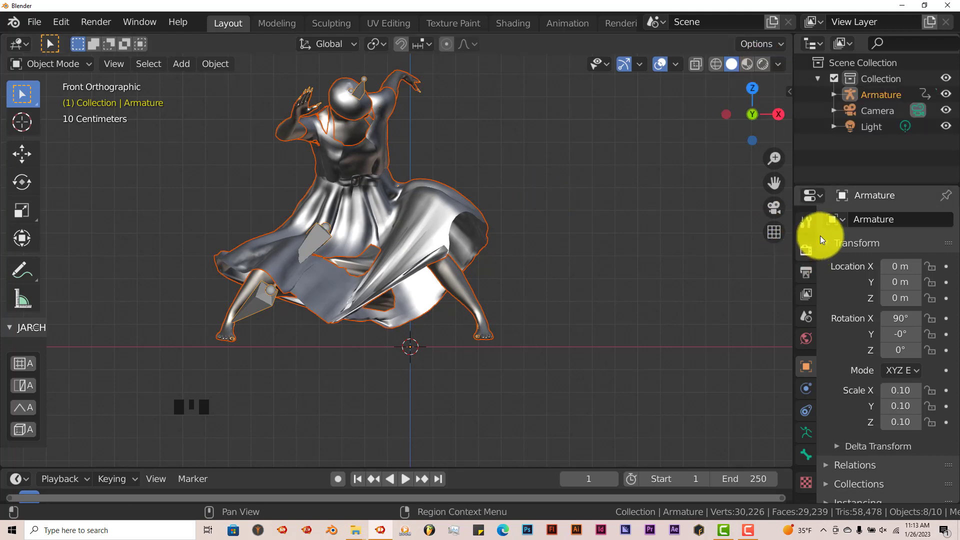
Switch the viewport to rendered shading and set the world background colour to white
{"action": "left_click", "coordinate": [810, 250]}
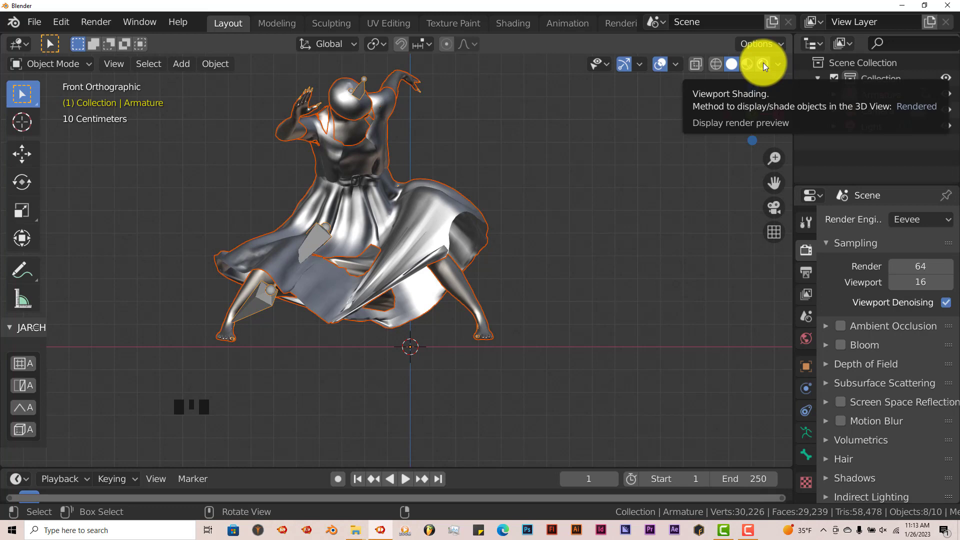
{"action": "left_click", "coordinate": [598, 272]}
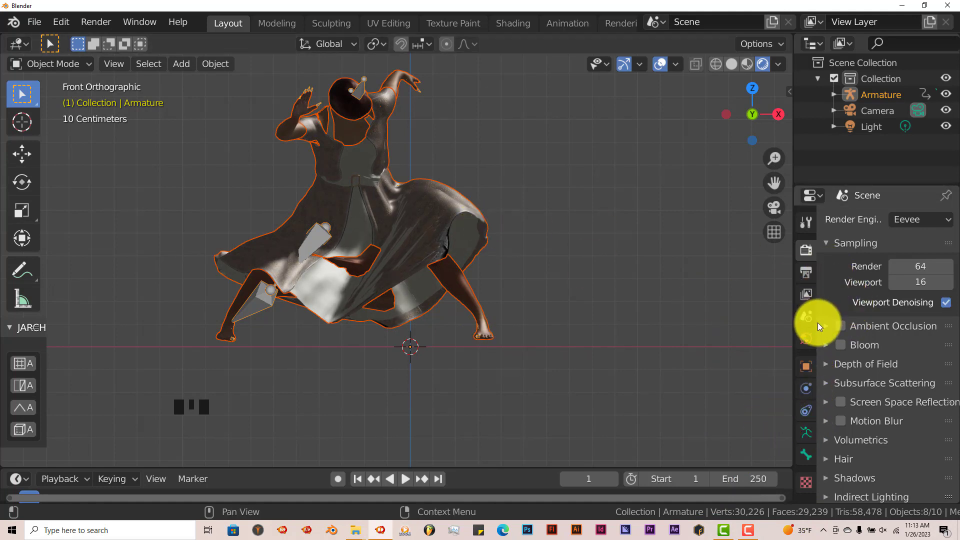
{"action": "left_click", "coordinate": [806, 342]}
{"action": "left_click", "coordinate": [903, 326]}
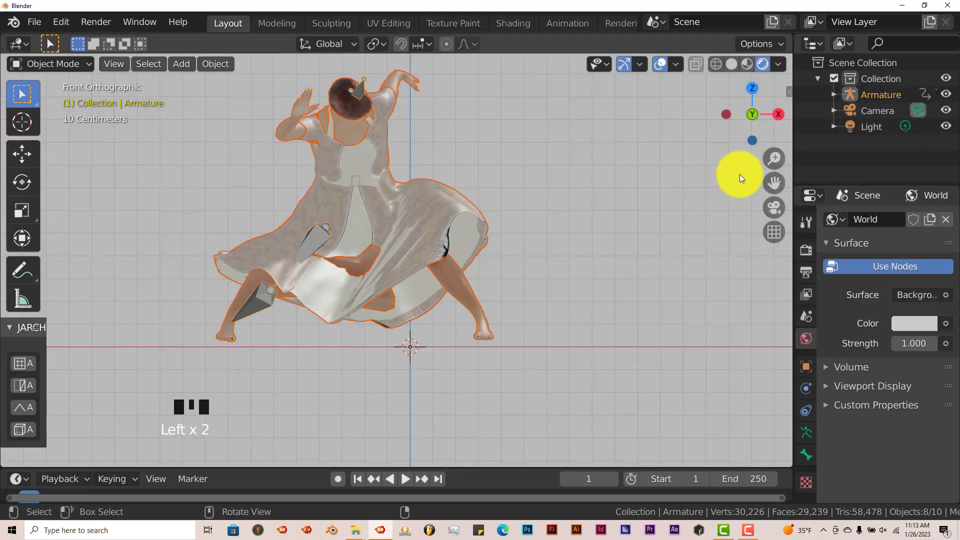
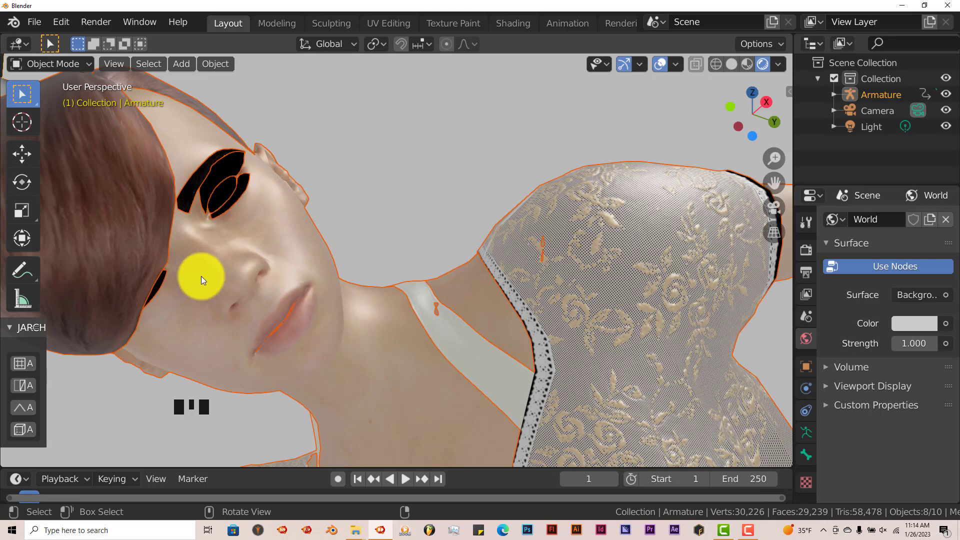
Zoom in and out to get a close view of the lace bodice
{"action": "scroll", "scroll_direction": "down", "scroll_amount": 3}
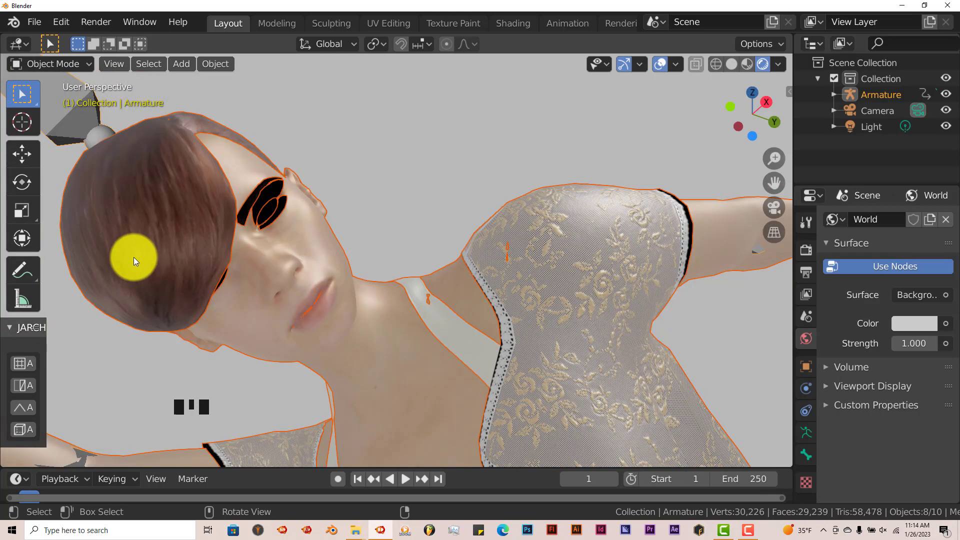
{"action": "scroll", "scroll_direction": "up", "scroll_amount": 3}
{"action": "scroll", "scroll_direction": "down", "scroll_amount": 3}
{"action": "scroll", "scroll_direction": "up", "scroll_amount": 3}
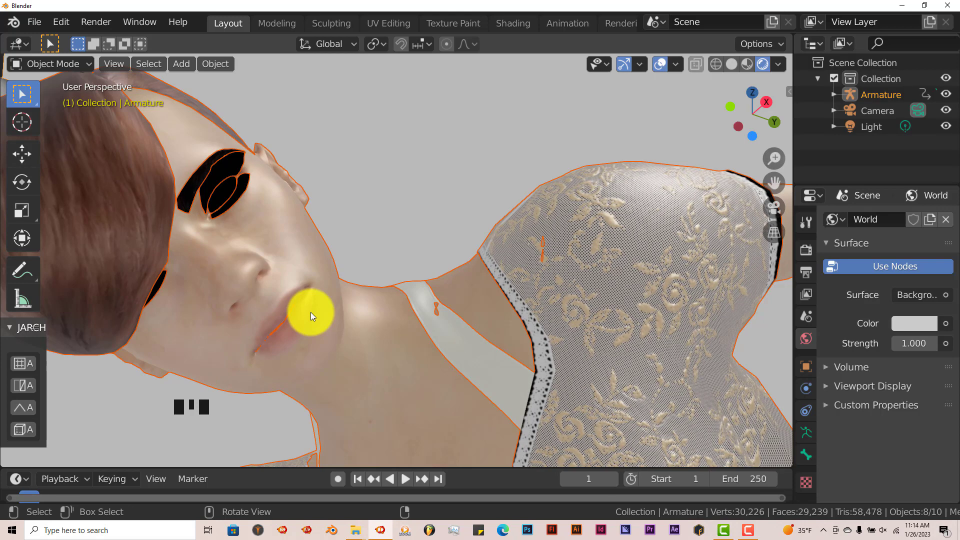
Select the high-polyMesh body and set its material Blend Mode to Alpha Blend
{"action": "left_click", "coordinate": [224, 197]}
{"action": "scroll", "scroll_direction": "down", "scroll_amount": 3}
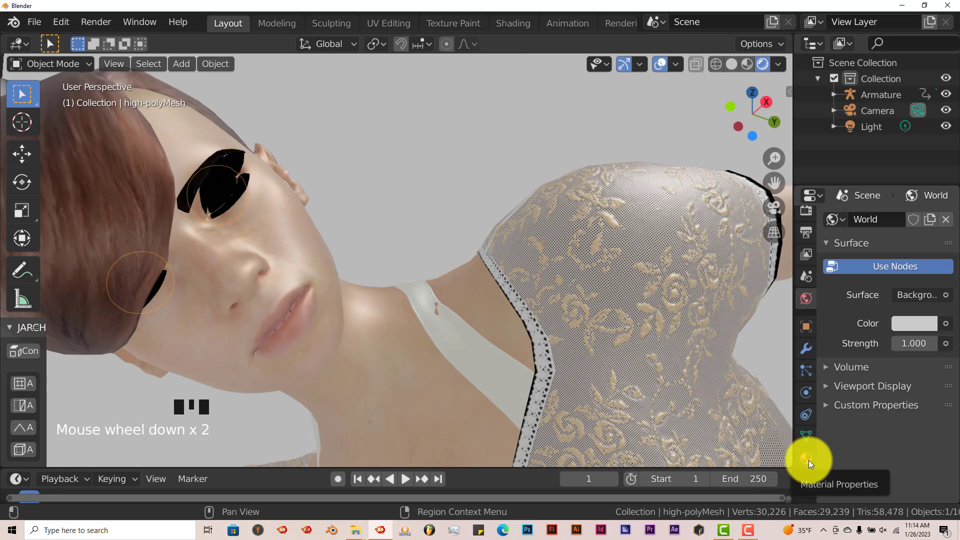
{"action": "left_click", "coordinate": [809, 463]}
{"action": "scroll", "scroll_direction": "down", "scroll_amount": 3}
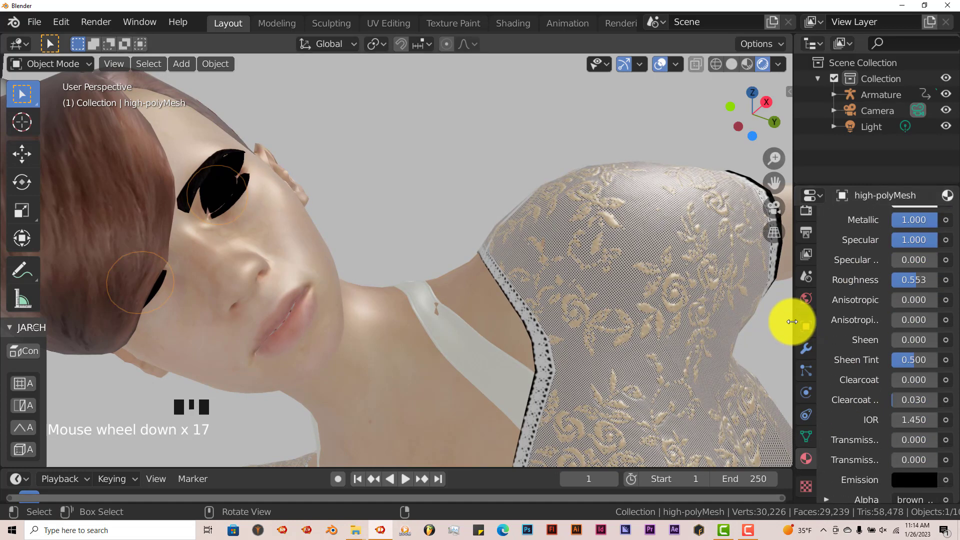
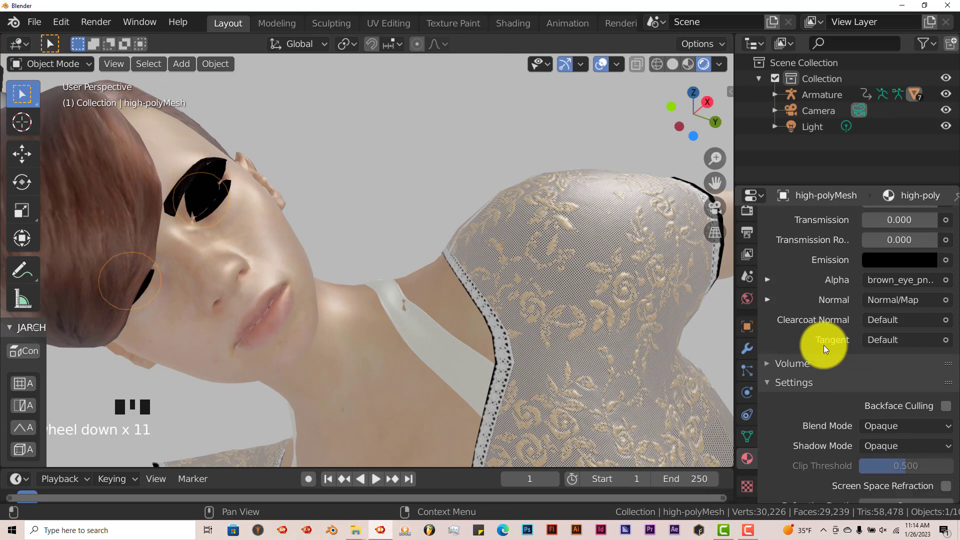
{"action": "left_click_drag", "start_coordinate": [913, 407], "coordinate": [907, 474]}
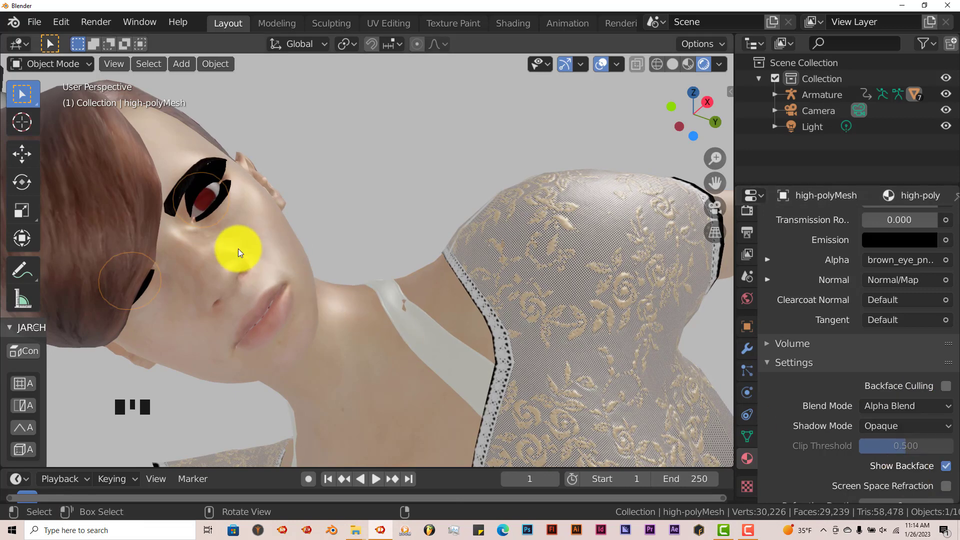
{"action": "scroll", "scroll_direction": "up", "scroll_amount": 3}
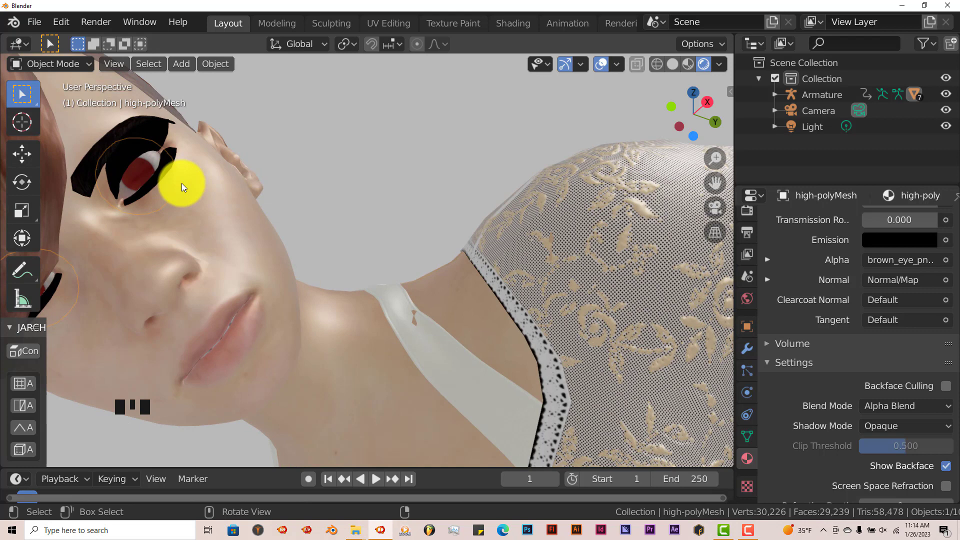
Select the eyelashes mesh and set the eyelashes04 material Blend Mode to Alpha Blend
{"action": "scroll", "scroll_direction": "down", "scroll_amount": 3}
{"action": "left_click", "coordinate": [216, 174]}
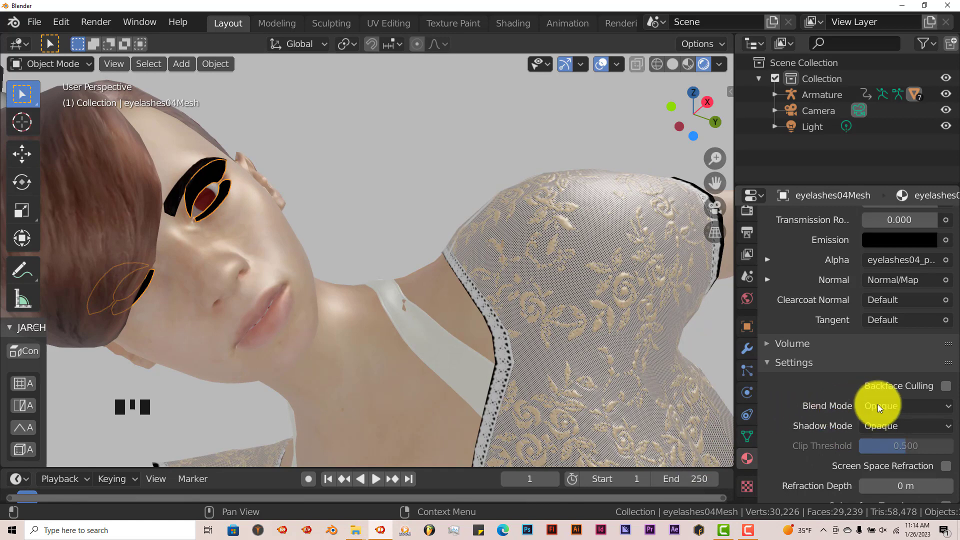
{"action": "left_click_drag", "start_coordinate": [878, 407], "coordinate": [464, 310]}
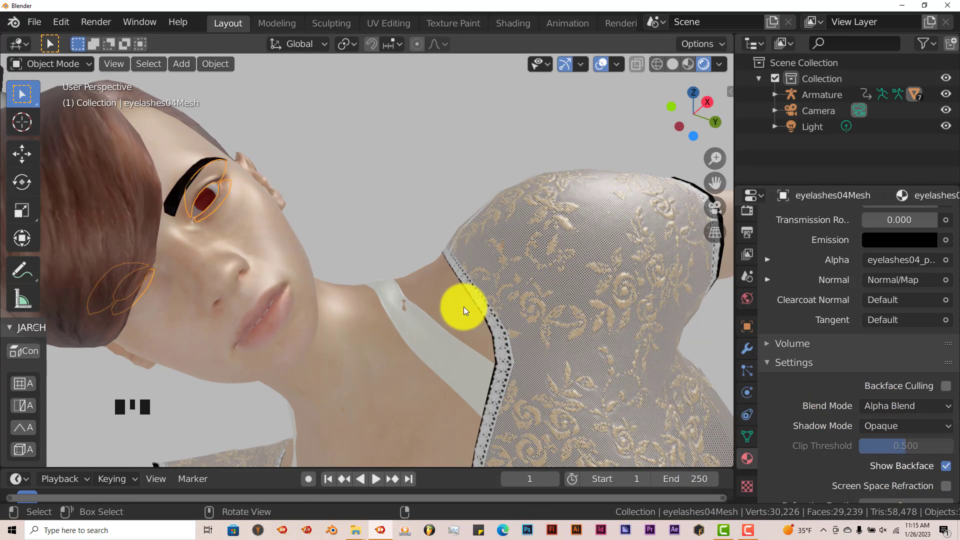
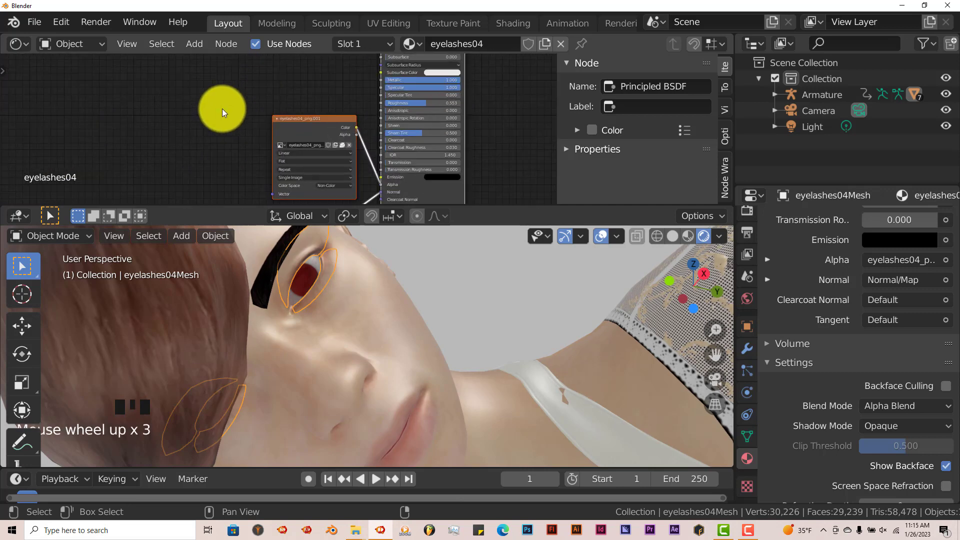
In the eyelashes shader nodes, delete the image texture feeding alpha so the Transparent/Principled mix drives the output
{"action": "left_click_drag", "start_coordinate": [223, 112], "coordinate": [173, 143]}
{"action": "scroll", "scroll_direction": "up", "scroll_amount": 3}
{"action": "scroll", "scroll_direction": "down", "scroll_amount": 3}
{"action": "scroll", "scroll_direction": "up", "scroll_amount": 3}
{"action": "left_click", "coordinate": [269, 139]}
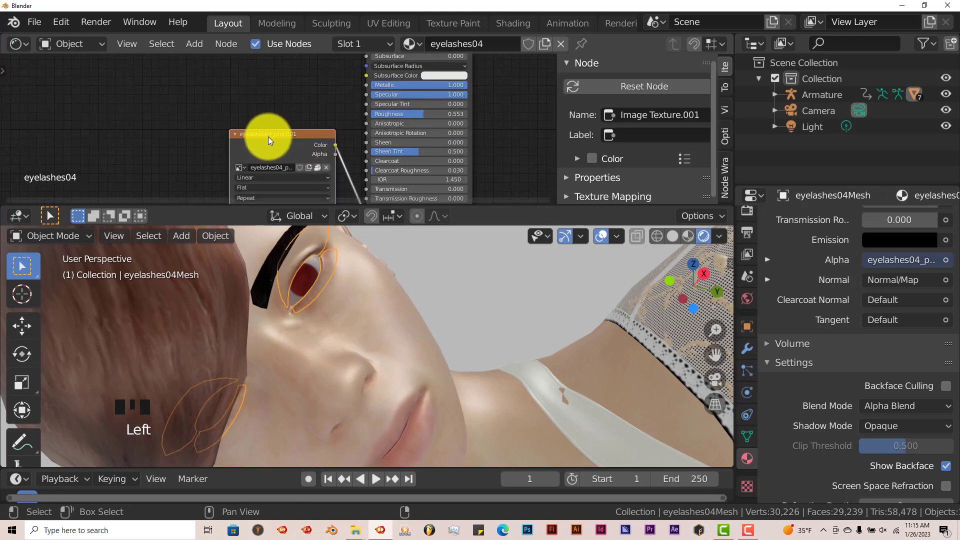
{"action": "key", "text": "Delete"}
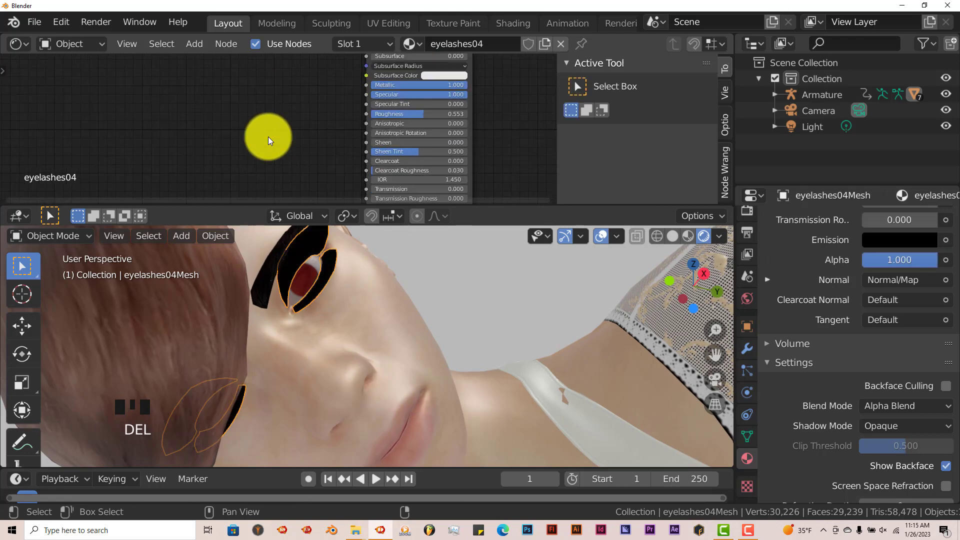
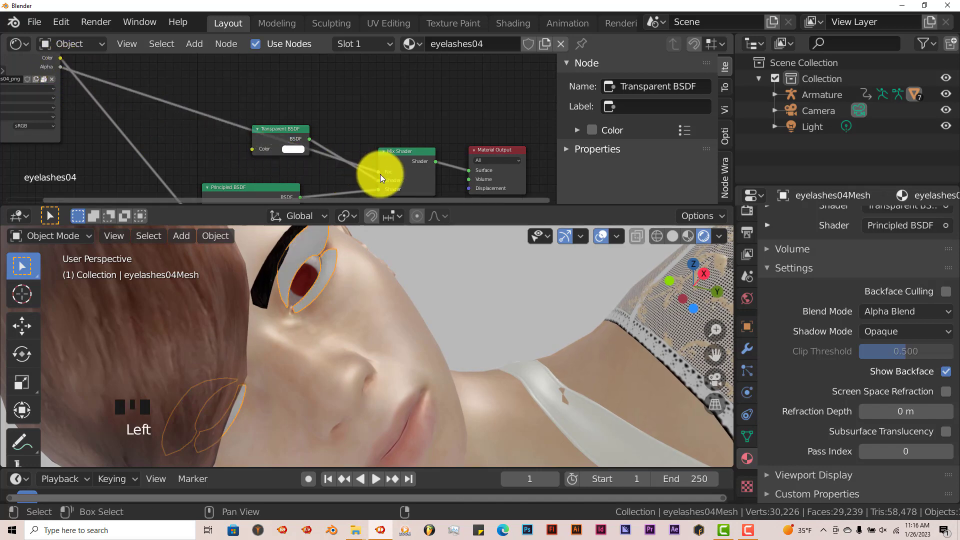
{"action": "scroll", "scroll_direction": "down", "scroll_amount": 3}
{"action": "scroll", "scroll_direction": "up", "scroll_amount": 3}
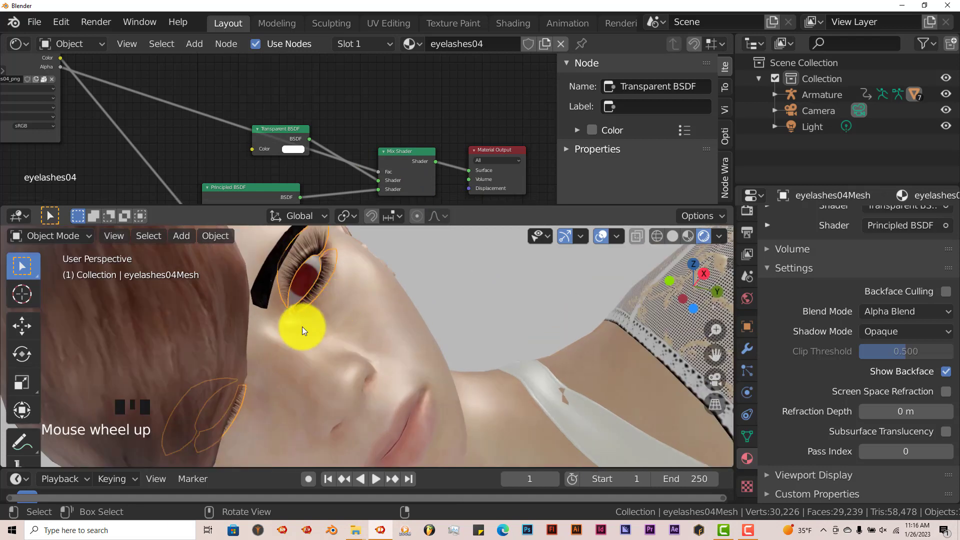
Select the eyebrow object and unlink its texture from the eyebrow001 material's alpha
{"action": "left_click", "coordinate": [259, 291]}
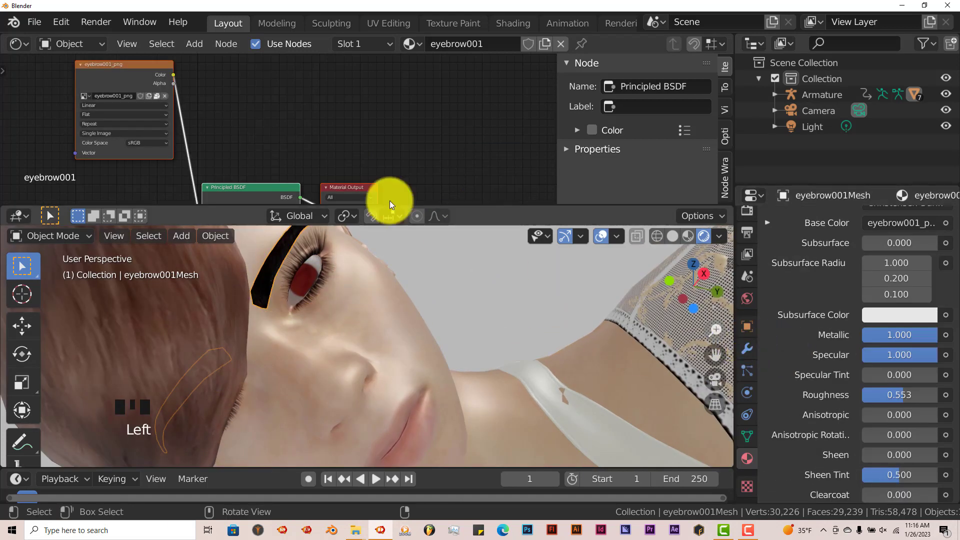
{"action": "scroll", "scroll_direction": "down", "scroll_amount": 3}
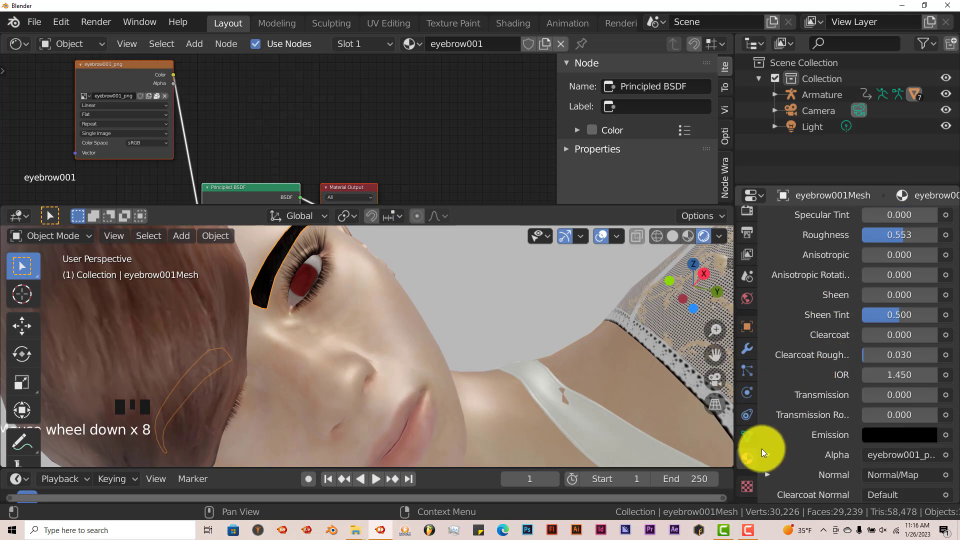
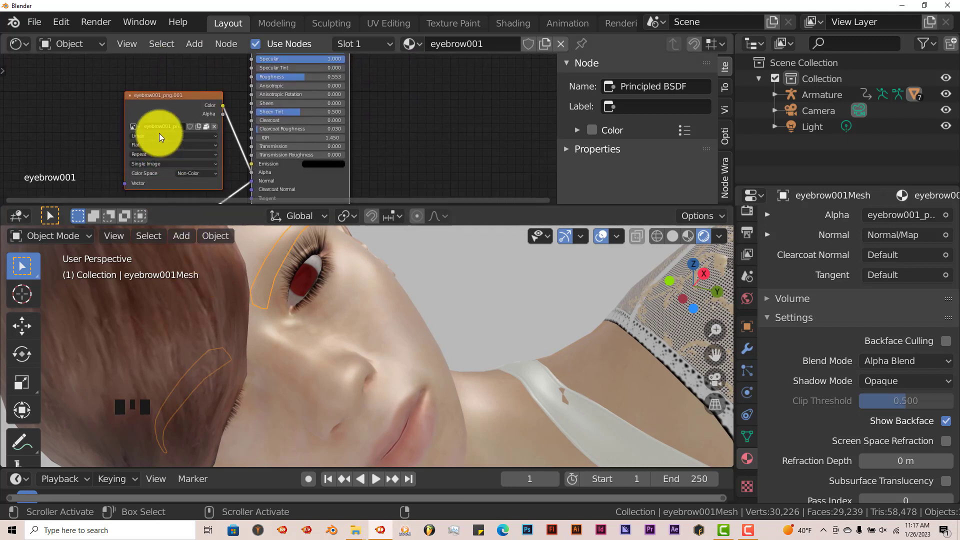
{"action": "left_click", "coordinate": [156, 103]}
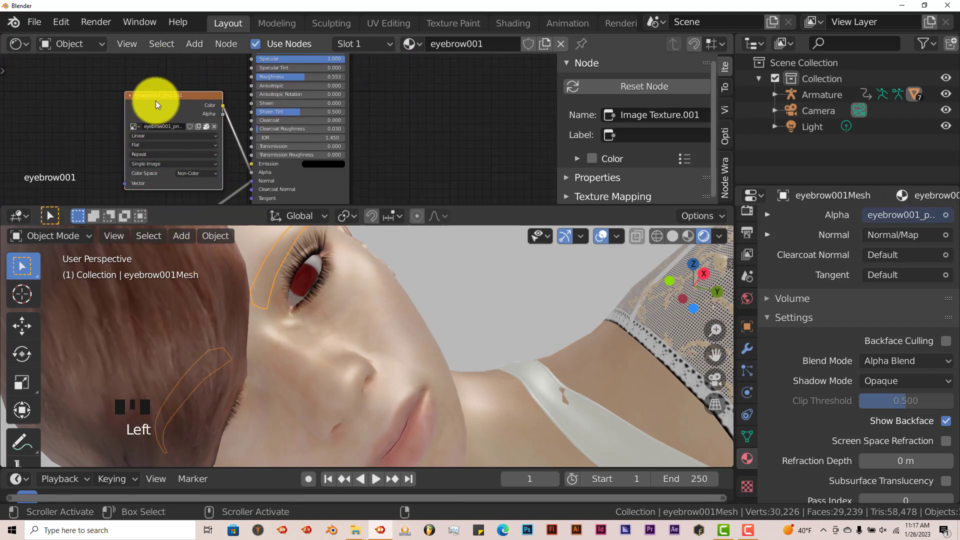
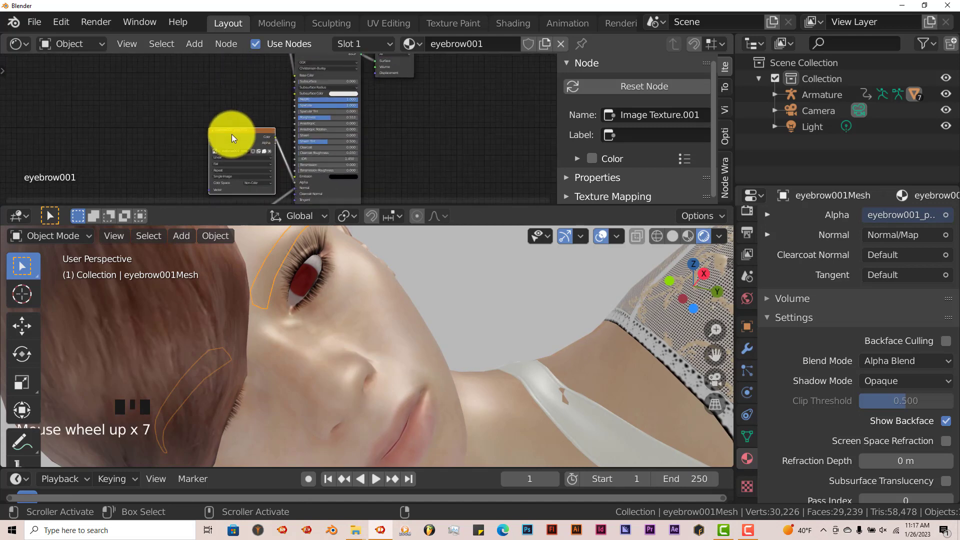
{"action": "scroll", "scroll_direction": "up", "scroll_amount": 3}
{"action": "key", "text": "Delete"}
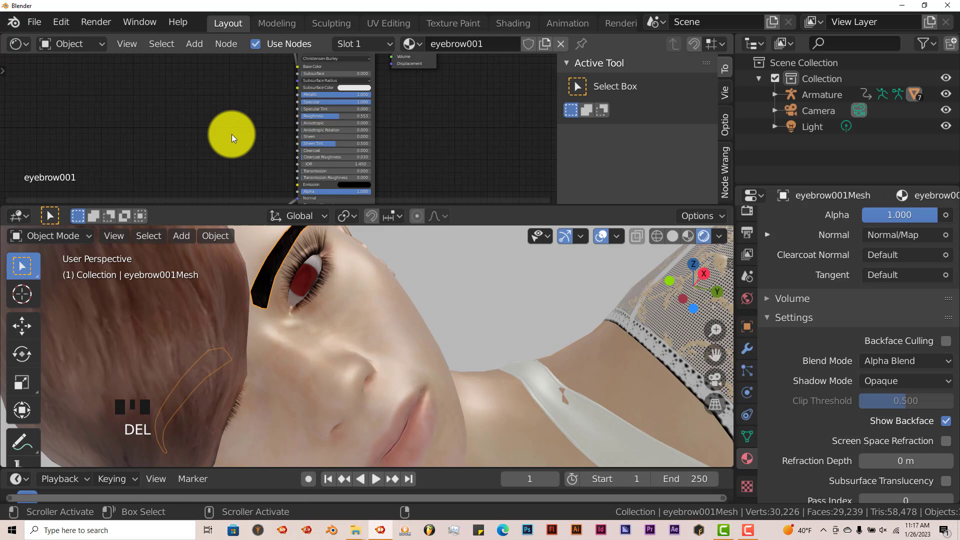
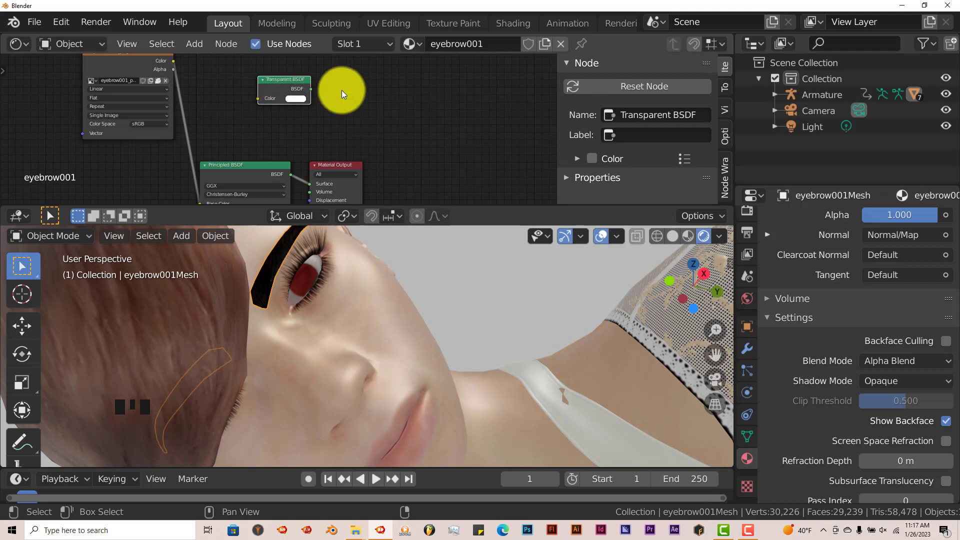
Add a Mix Shader via Shift+A to mix Transparent and Principled BSDF for the eyebrows
{"action": "key", "text": "shift+a"}
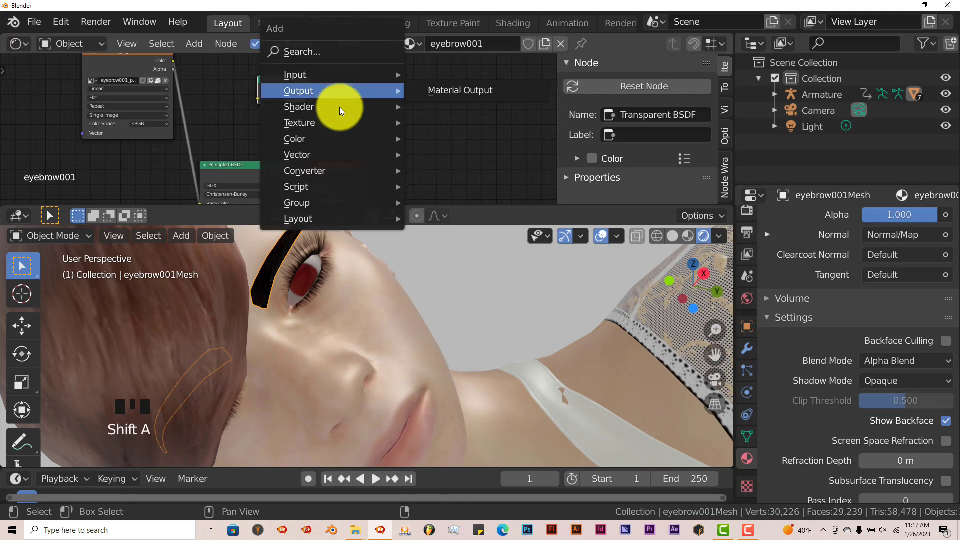
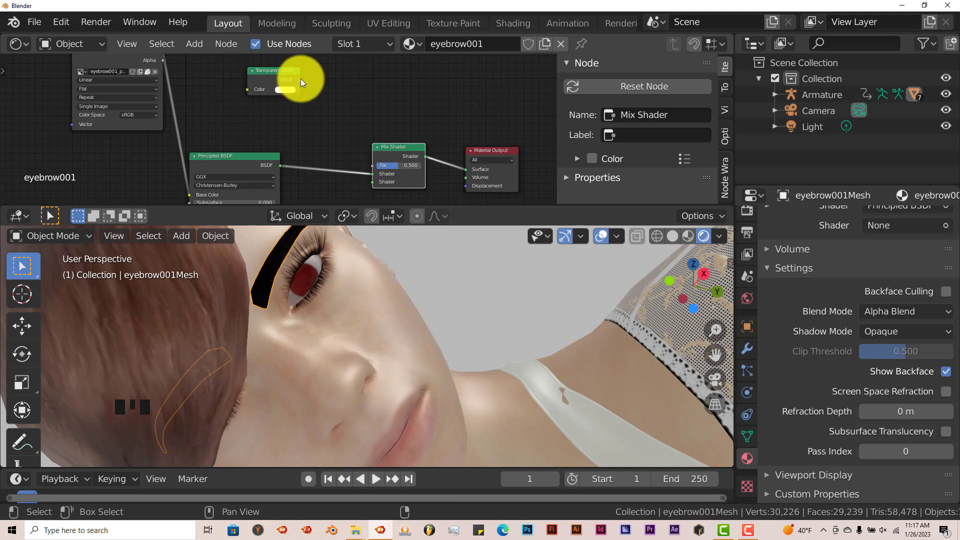
{"action": "left_click", "coordinate": [301, 81]}
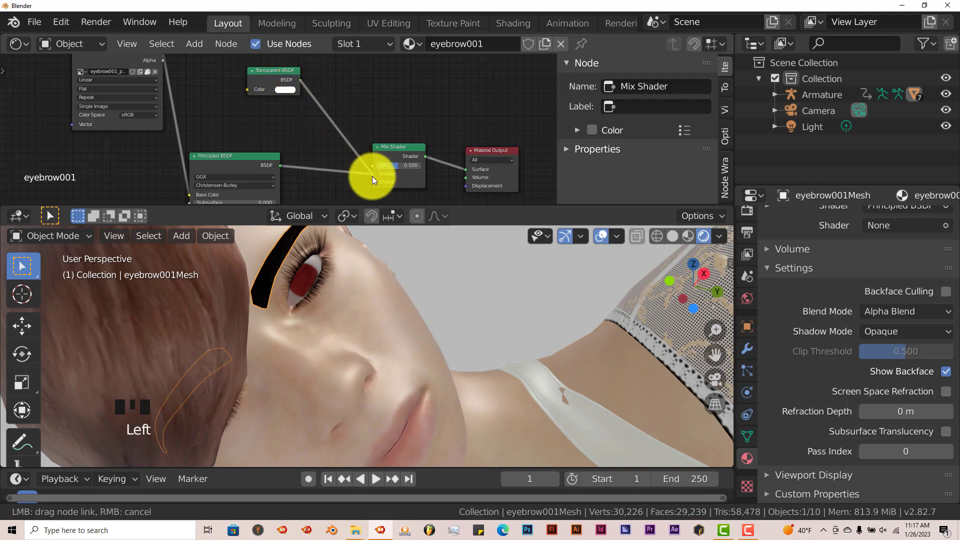
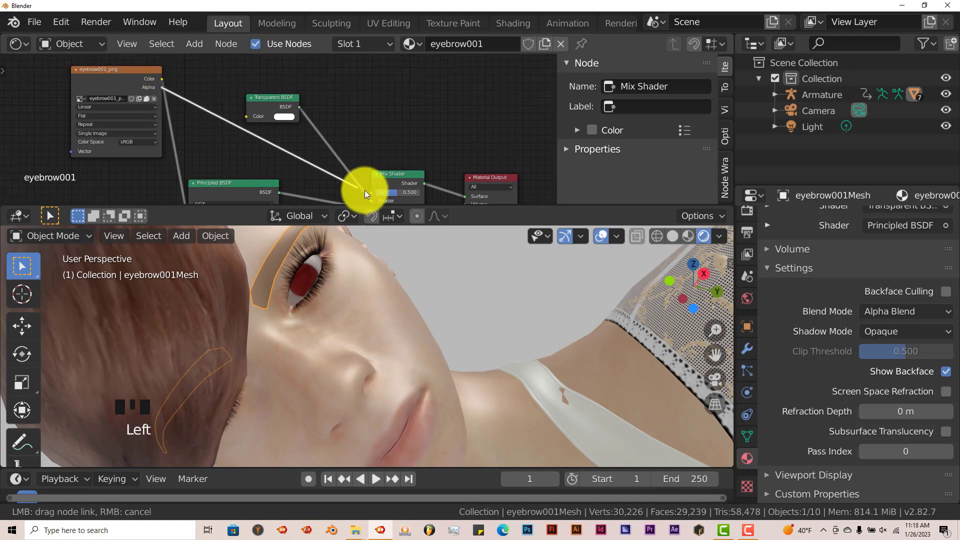
{"action": "scroll", "scroll_direction": "down", "scroll_amount": 3}
{"action": "scroll", "scroll_direction": "up", "scroll_amount": 3}
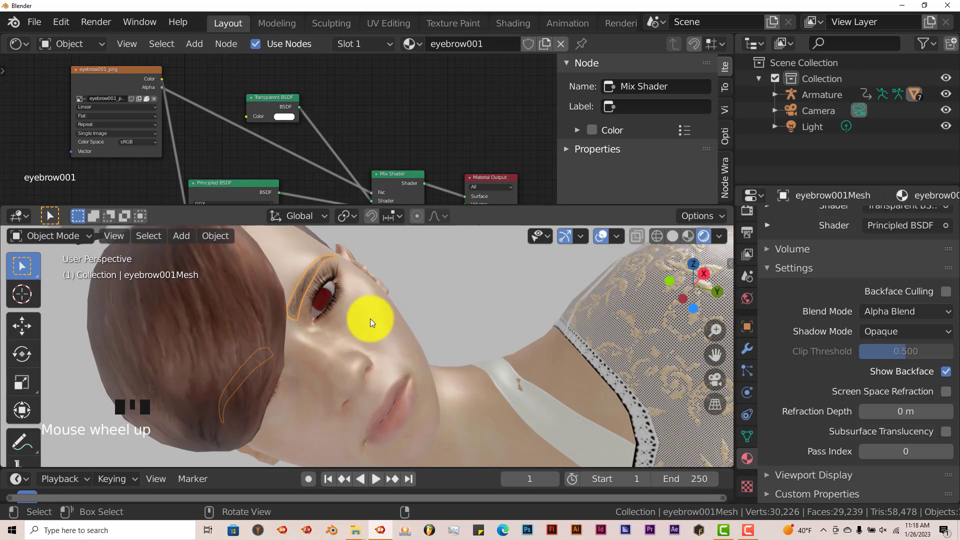
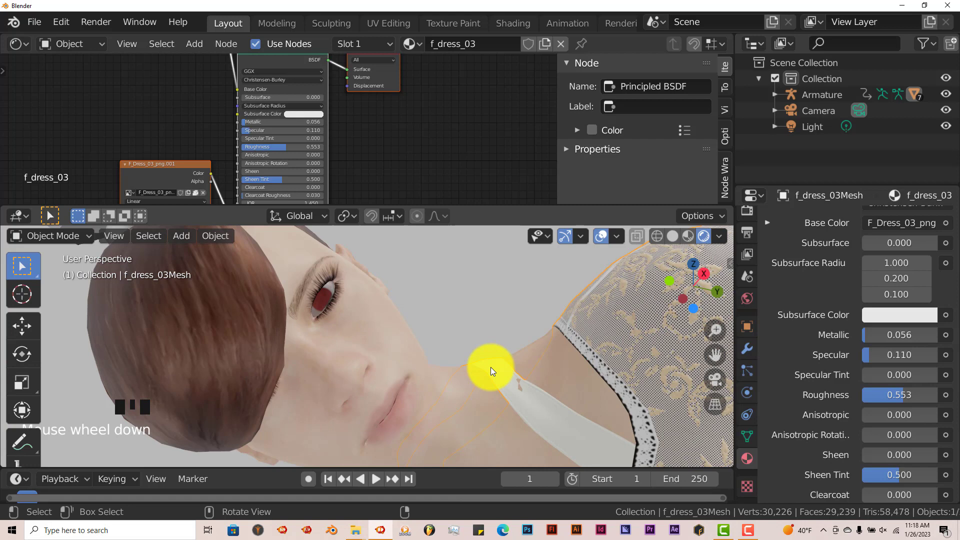
Zoom the 3D viewport out to show the whole dancing figure
{"action": "scroll", "scroll_direction": "down", "scroll_amount": 3}
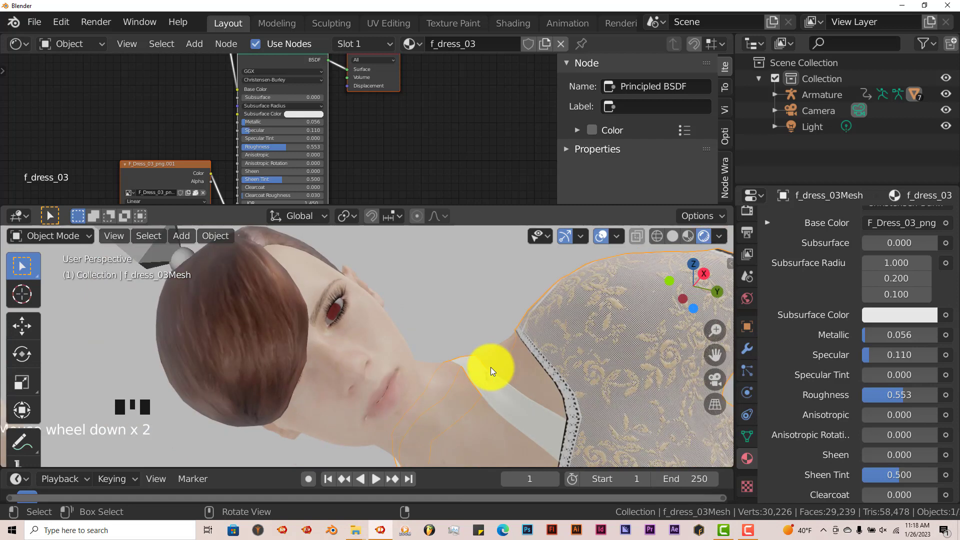
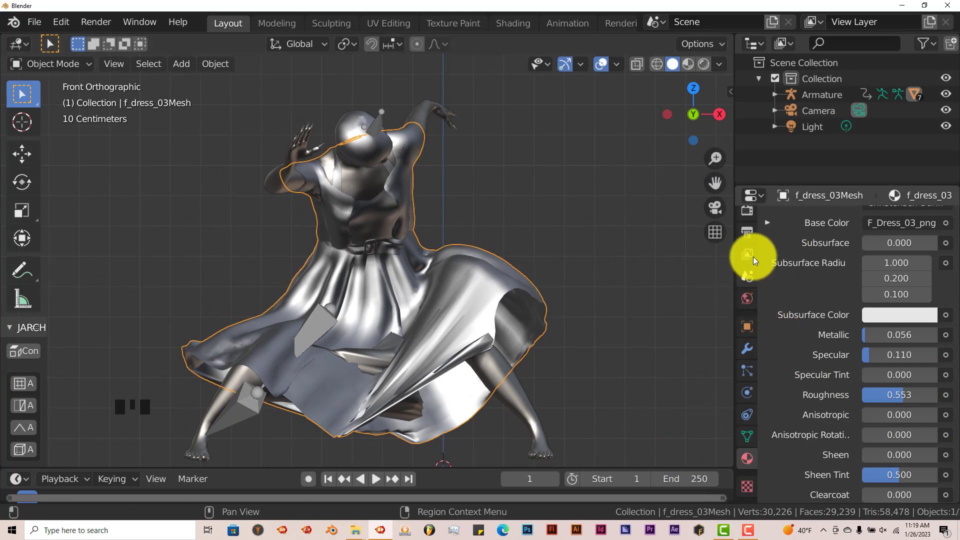
Switch the viewport to Material Preview shading and play the dance animation
{"action": "left_click", "coordinate": [703, 61]}
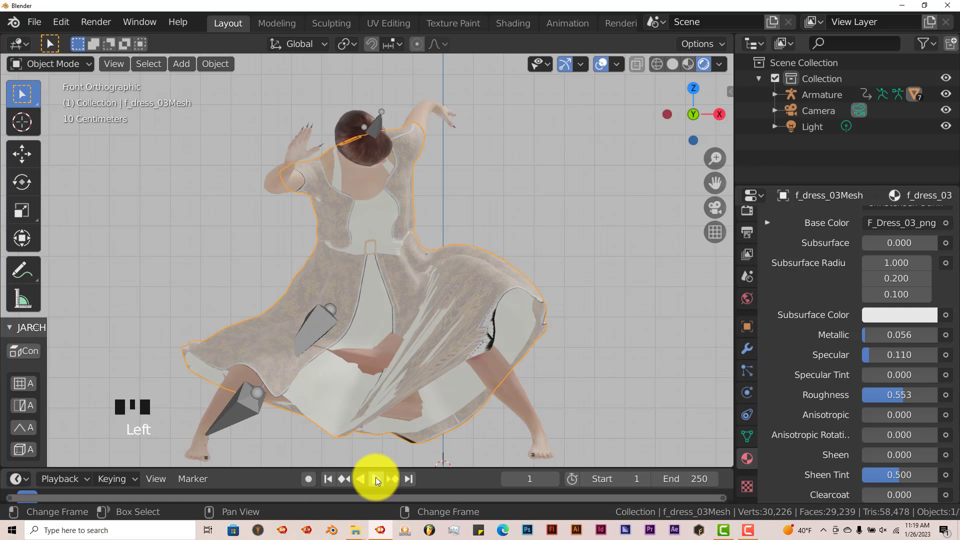
{"action": "left_click", "coordinate": [376, 480]}
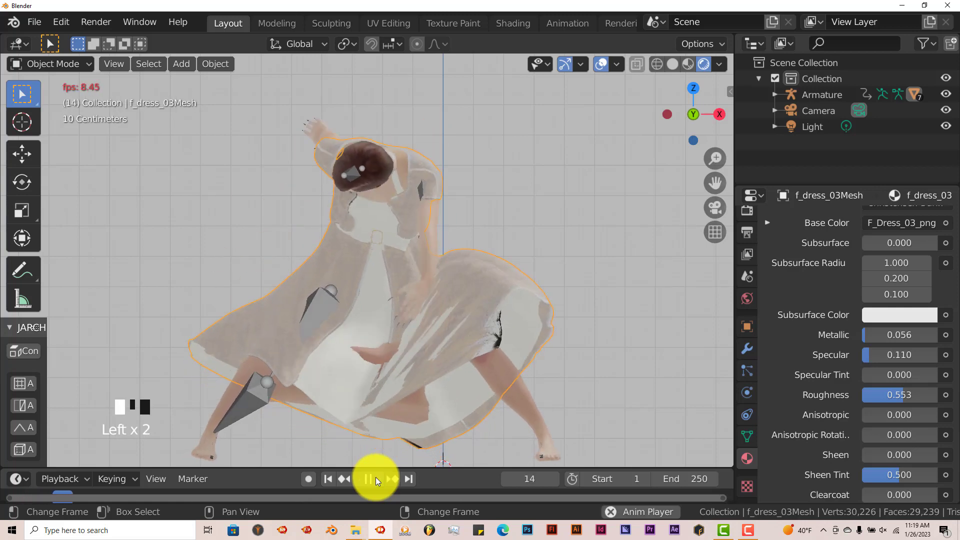